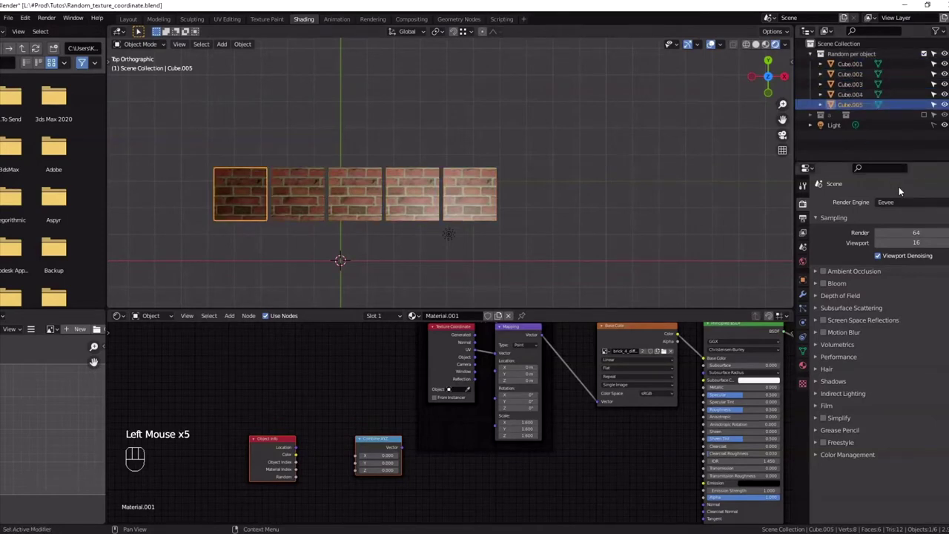
Switch the render engine to Cycles and frame the Mapping and Combine XYZ nodes
{"action": "left_click", "coordinate": [898, 208]}
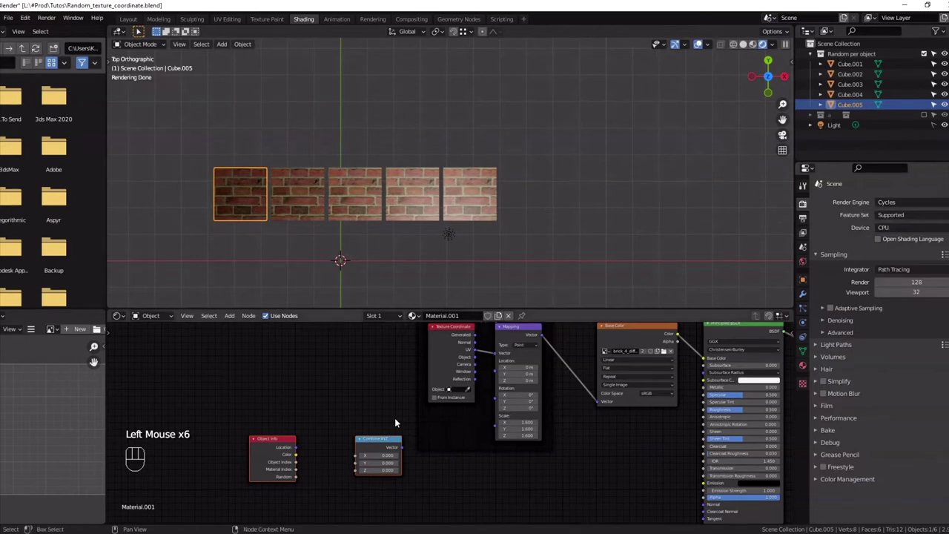
{"action": "left_click_drag", "start_coordinate": [275, 456], "coordinate": [265, 442]}
{"action": "scroll", "scroll_direction": "up", "scroll_amount": 3}
{"action": "left_click", "coordinate": [267, 491]}
Reset the test Location offset and connect the Combine XYZ vector to Mapping Location
{"action": "scroll", "scroll_direction": "down", "scroll_amount": 3}
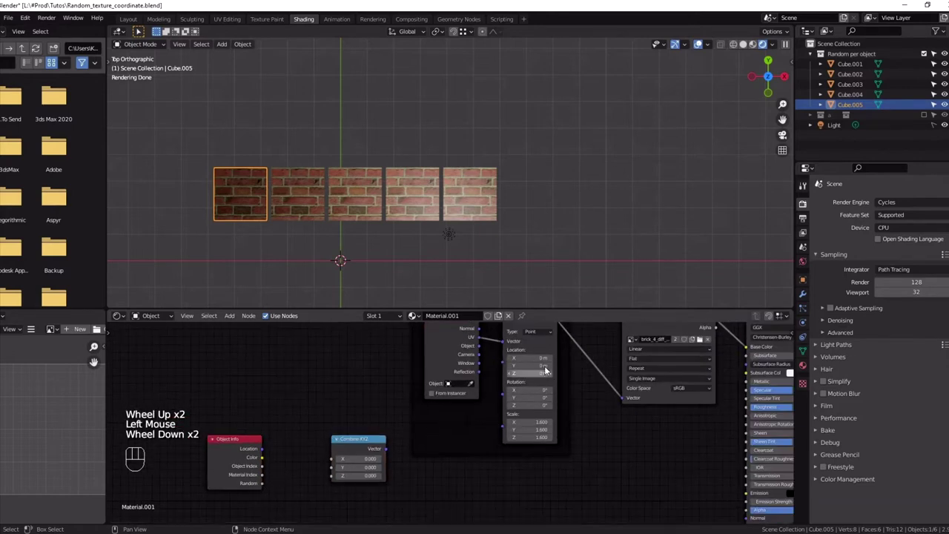
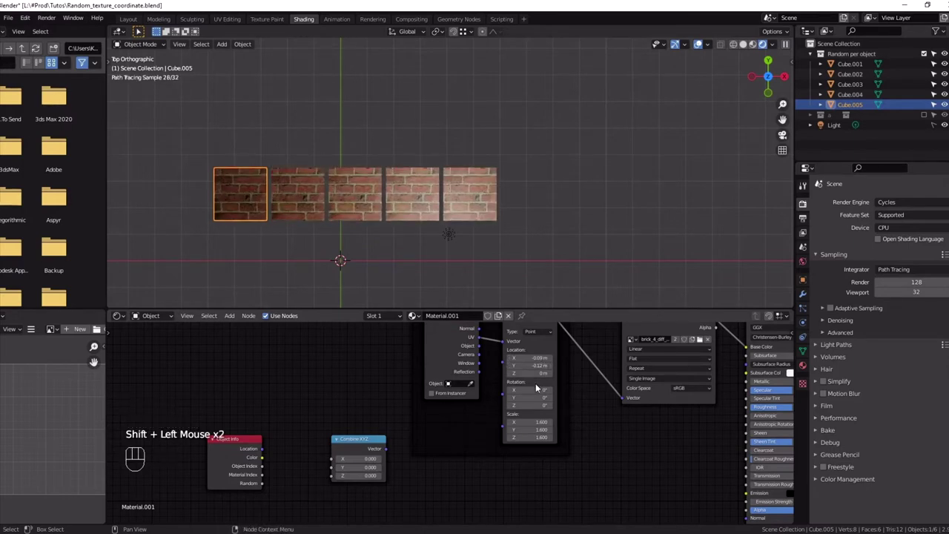
{"action": "key", "text": "BackSpace"}
{"action": "left_click_drag", "start_coordinate": [386, 452], "coordinate": [431, 421]}
Link the random value into Combine XYZ, testing the X, Y and Z inputs in turn
{"action": "left_click_drag", "start_coordinate": [263, 487], "coordinate": [331, 465]}
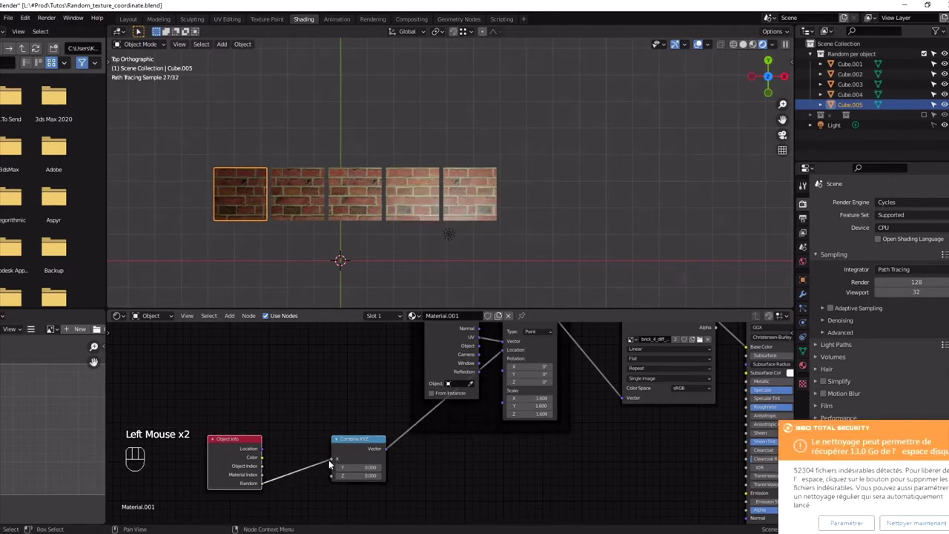
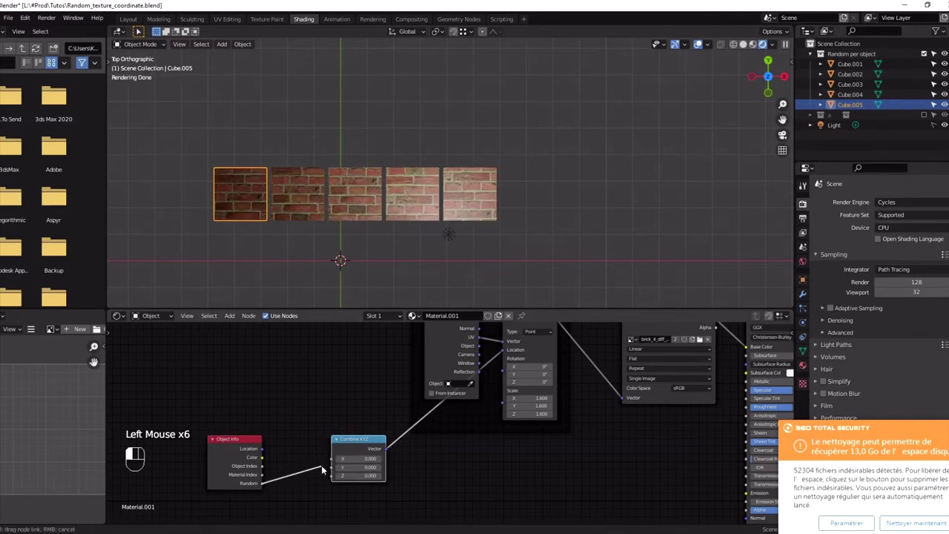
{"action": "left_click_drag", "start_coordinate": [264, 487], "coordinate": [333, 473]}
{"action": "scroll", "scroll_direction": "down", "scroll_amount": 3}
{"action": "left_click_drag", "start_coordinate": [502, 362], "coordinate": [428, 428]}
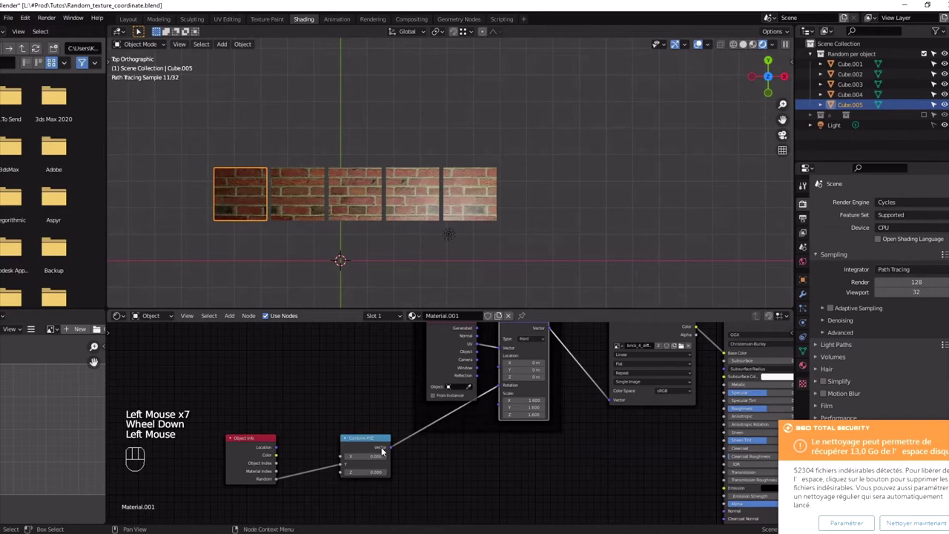
{"action": "left_click", "coordinate": [342, 468]}
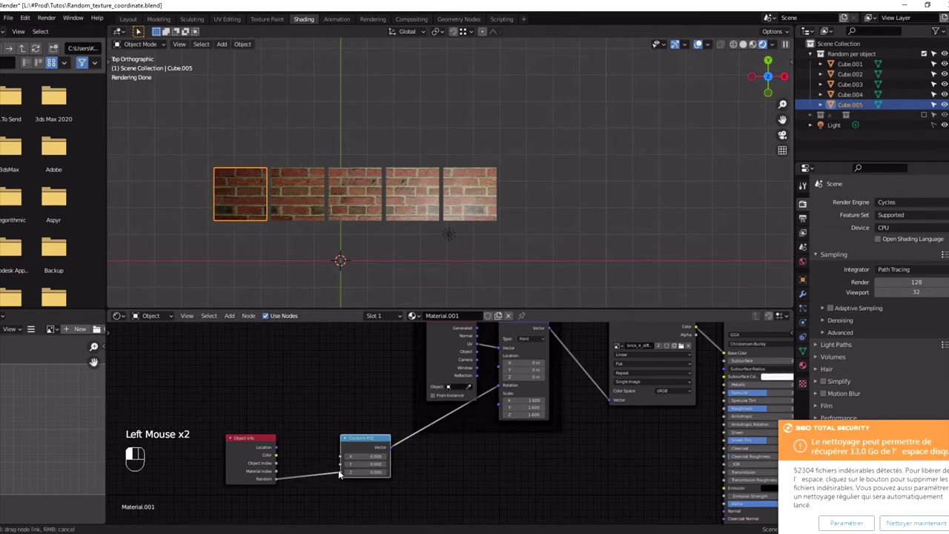
Feed the random value into Combine XYZ's Z input and switch the renderer back to Eevee
{"action": "left_click", "coordinate": [343, 475]}
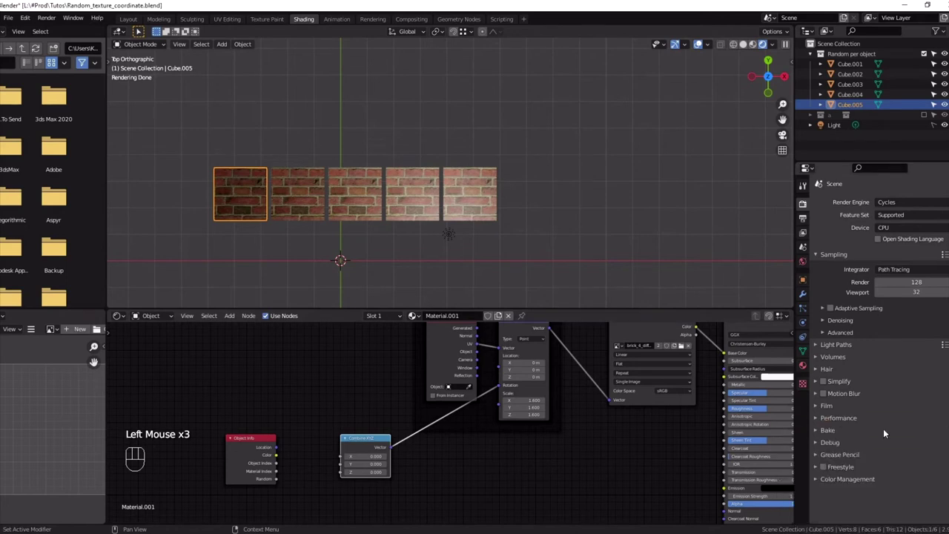
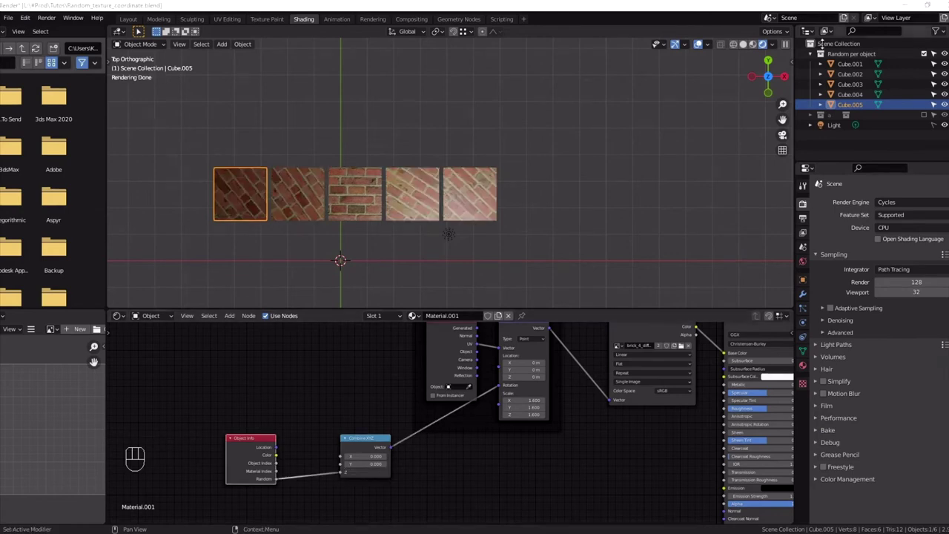
{"action": "left_click", "coordinate": [903, 206]}
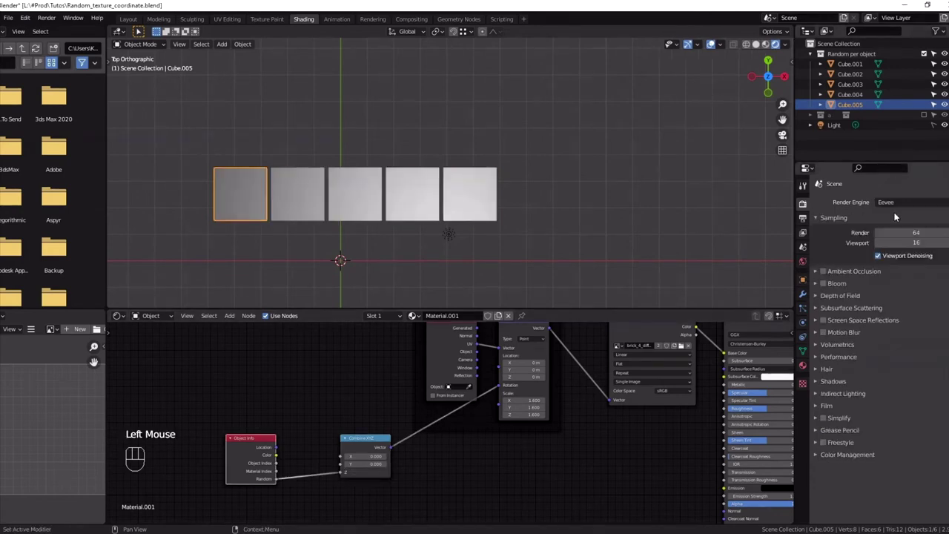
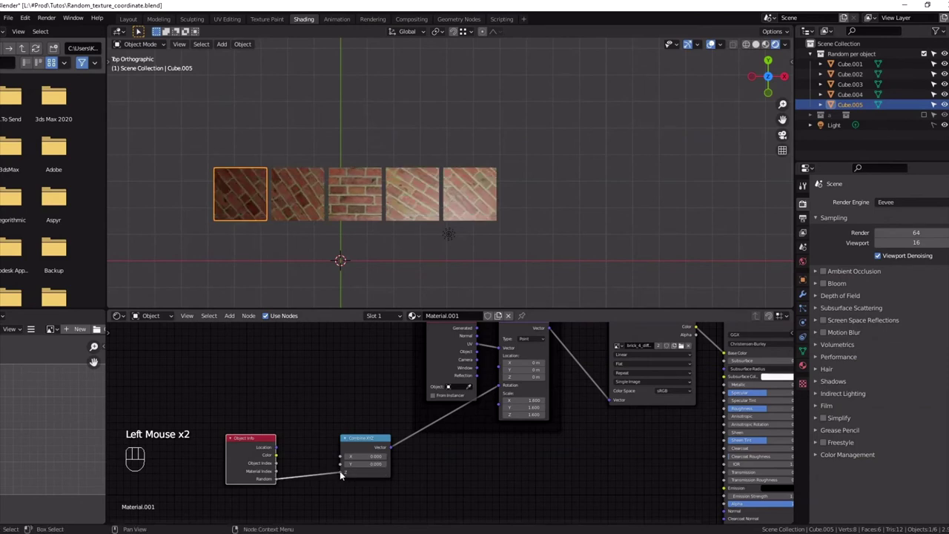
Reroute the Combine XYZ vector from Mapping Rotation into Mapping Location
{"action": "left_click_drag", "start_coordinate": [503, 392], "coordinate": [500, 373]}
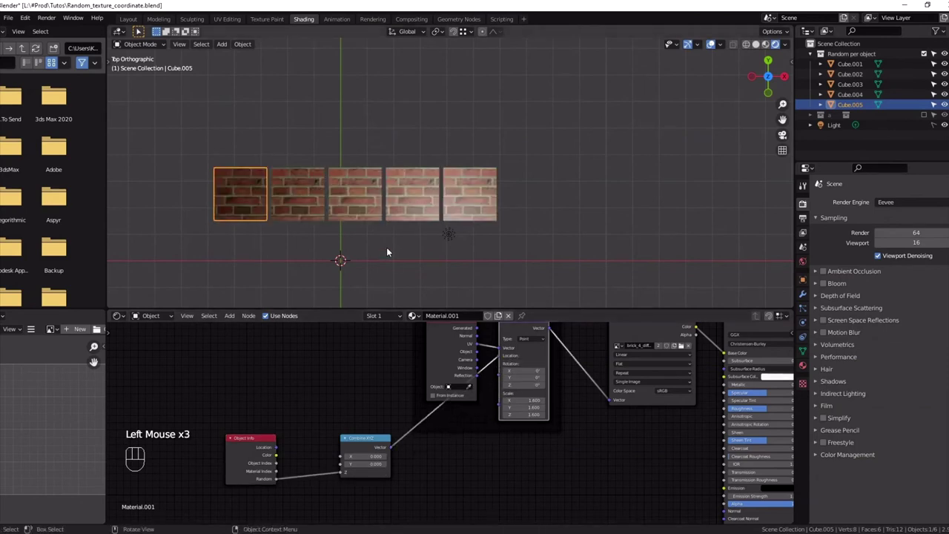
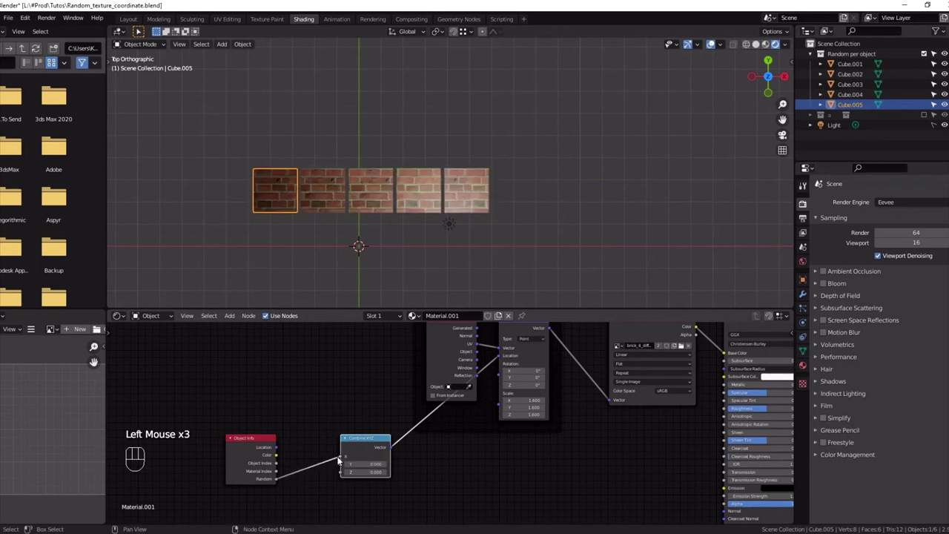
Move the random value link from Combine XYZ's Z input to another axis input
{"action": "left_click", "coordinate": [340, 461]}
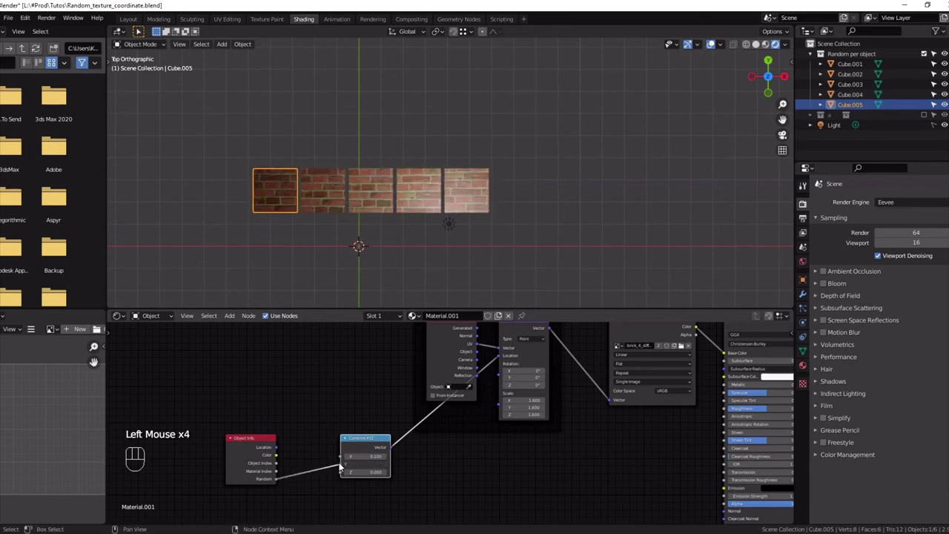